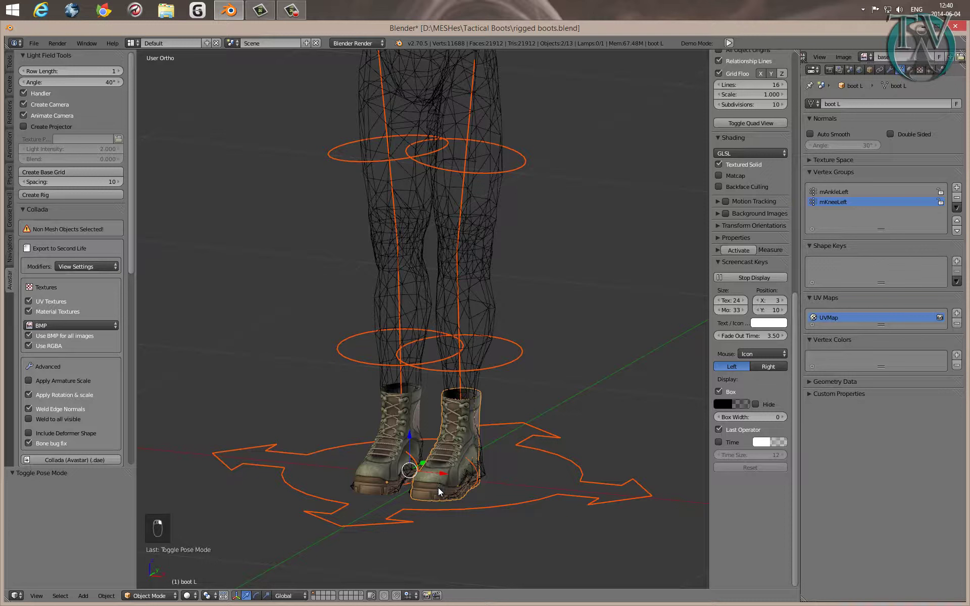
Keep the Fitted preset, choose Move as the weight source and enable Generate Weights.
middle_click(422, 518)
left_click_drag(119, 389, 124, 329)
left_click_drag(124, 329, 221, 505)
left_click(215, 487)
left_click_drag(41, 384, 27, 298)
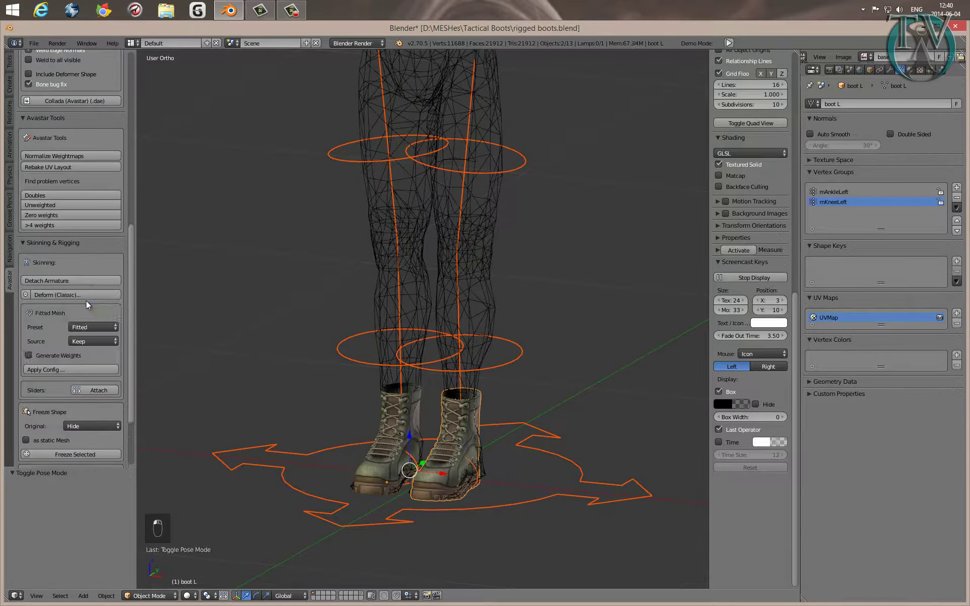
left_click_drag(90, 306, 106, 333)
middle_click(109, 346)
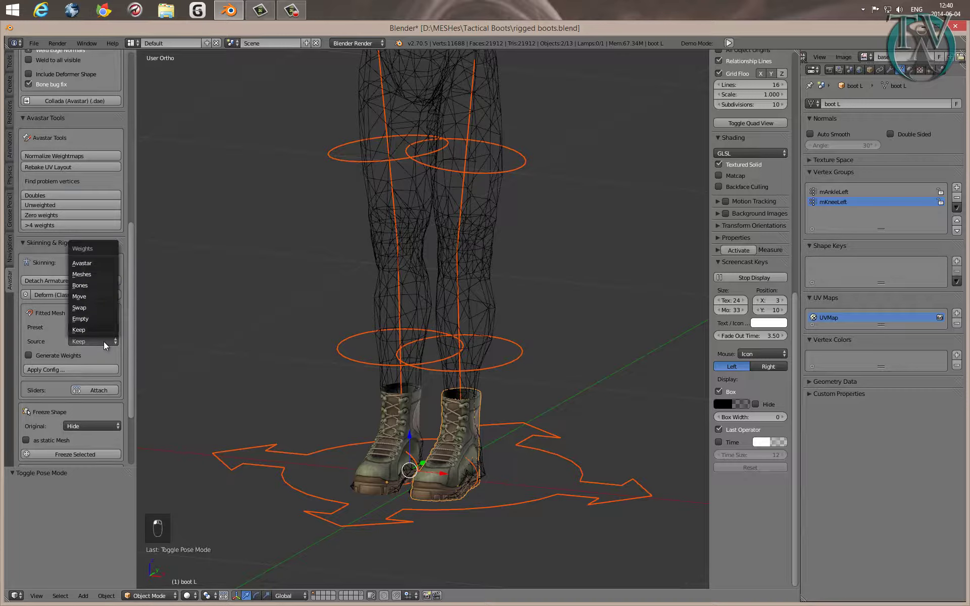
left_click_drag(100, 303, 35, 362)
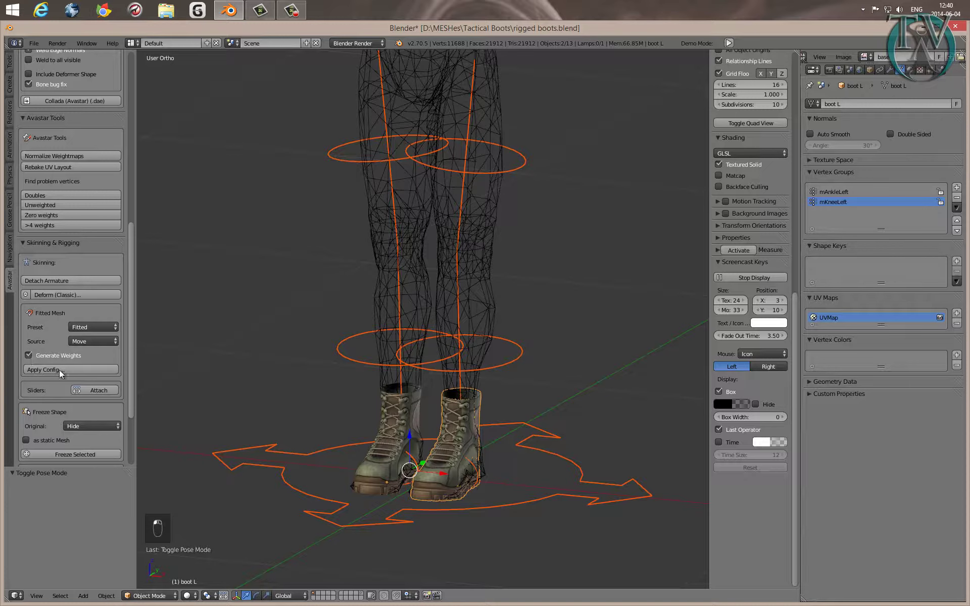
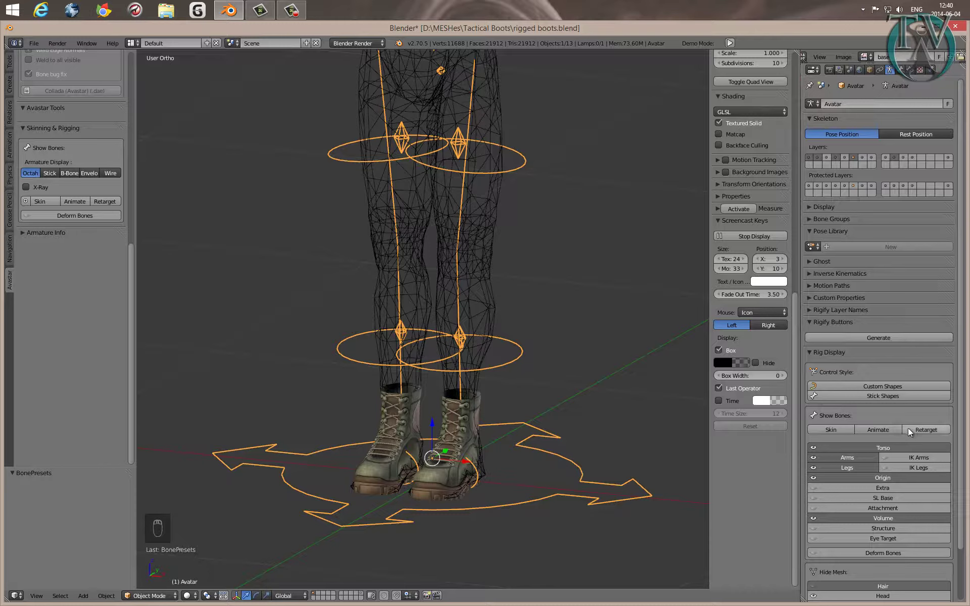
Select the Avatar armature and show its Armature data properties.
left_click_drag(913, 409, 917, 407)
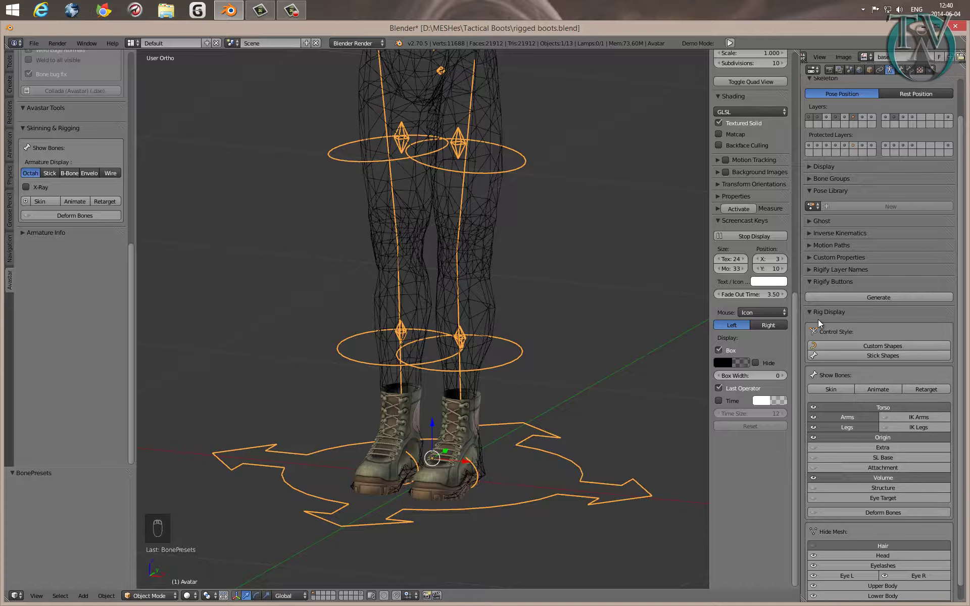
left_click_drag(886, 356, 872, 77)
Show the Legs shape section in Object properties and raise Foot Size from 25 to 41.
left_click(870, 76)
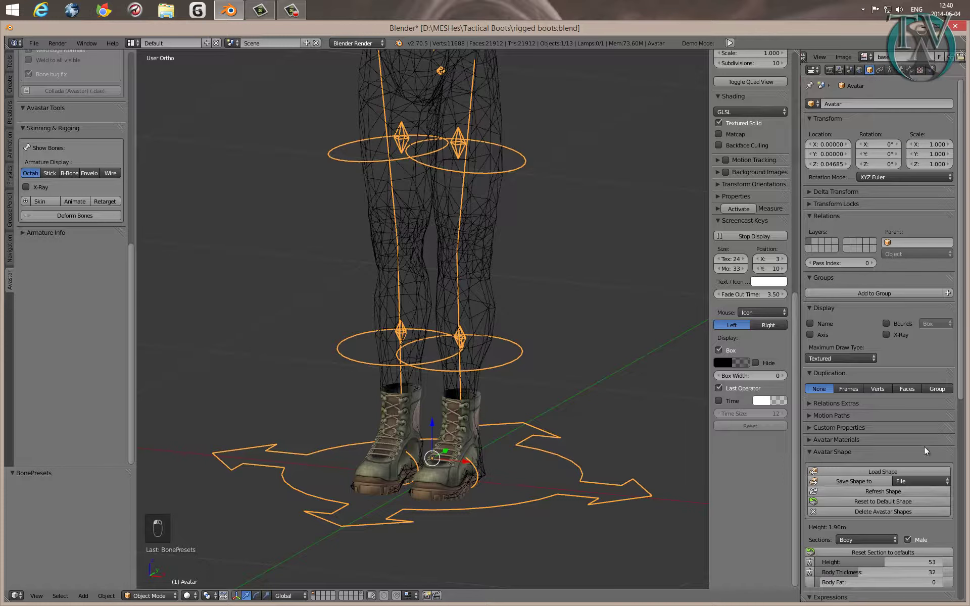
middle_click(928, 443)
left_click_drag(927, 444, 868, 476)
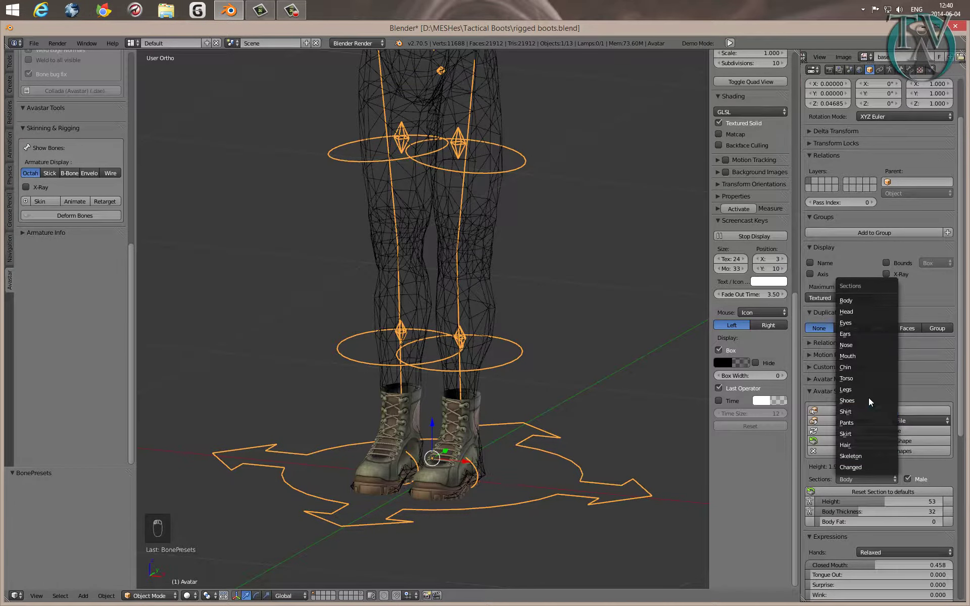
left_click_drag(601, 513, 886, 546)
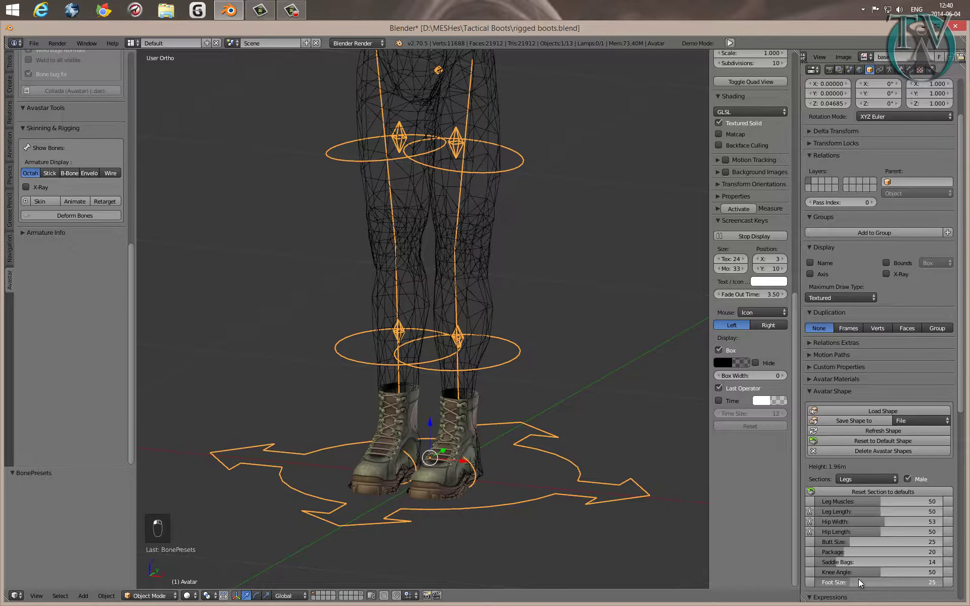
left_click_drag(911, 582, 876, 586)
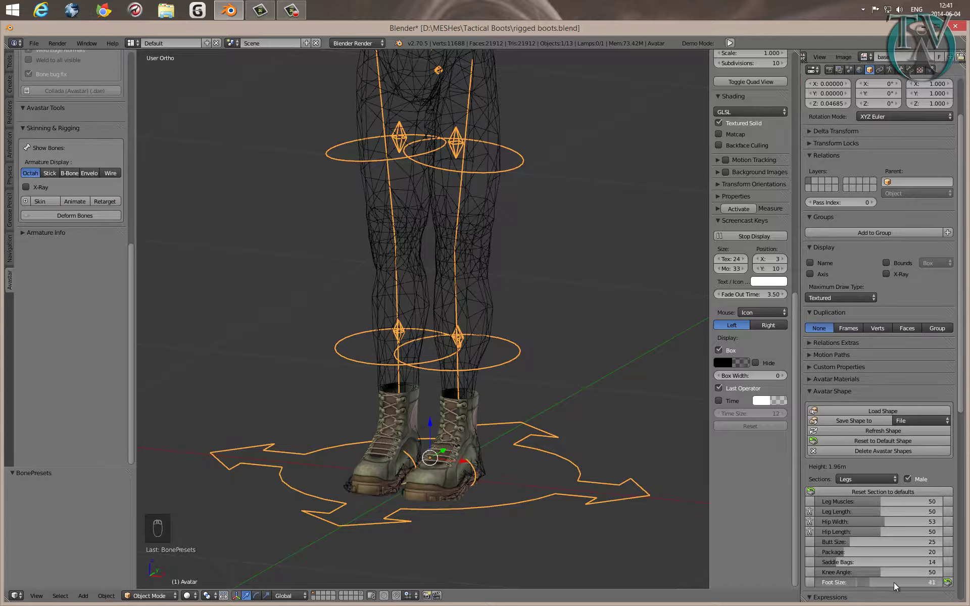